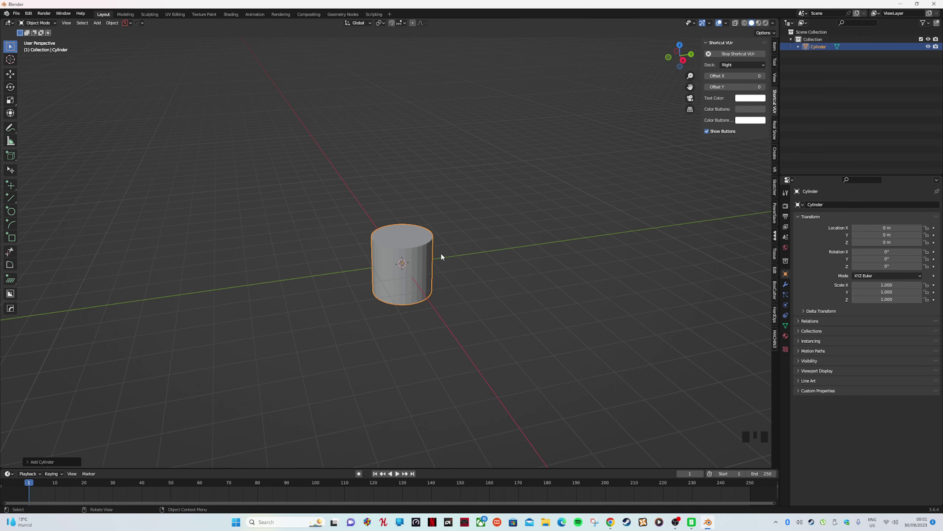
Expand the Add Cylinder panel showing 60 vertices, 1 m radius and 2 m depth.
drag(54, 461, 253, 340)
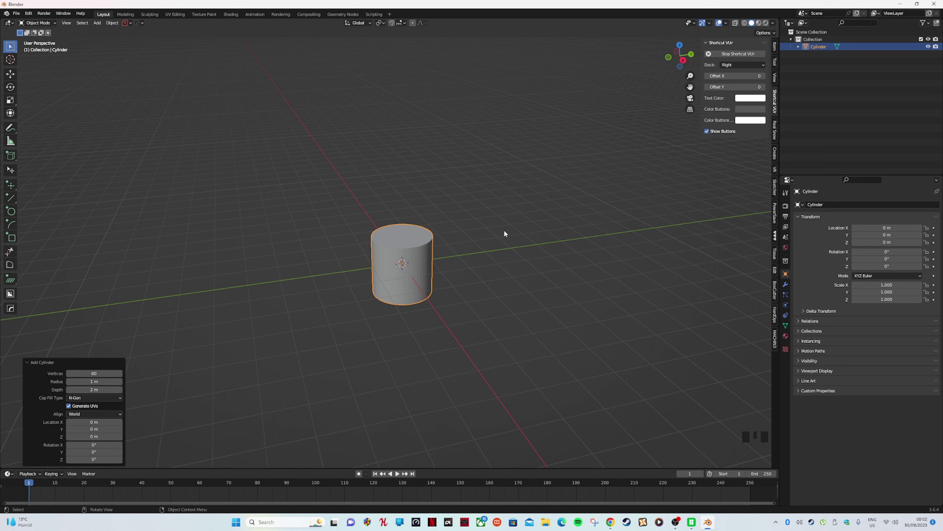
Reveal the N sidebar with the cylinder's location, rotation, scale and 2 m dimensions.
click(777, 49)
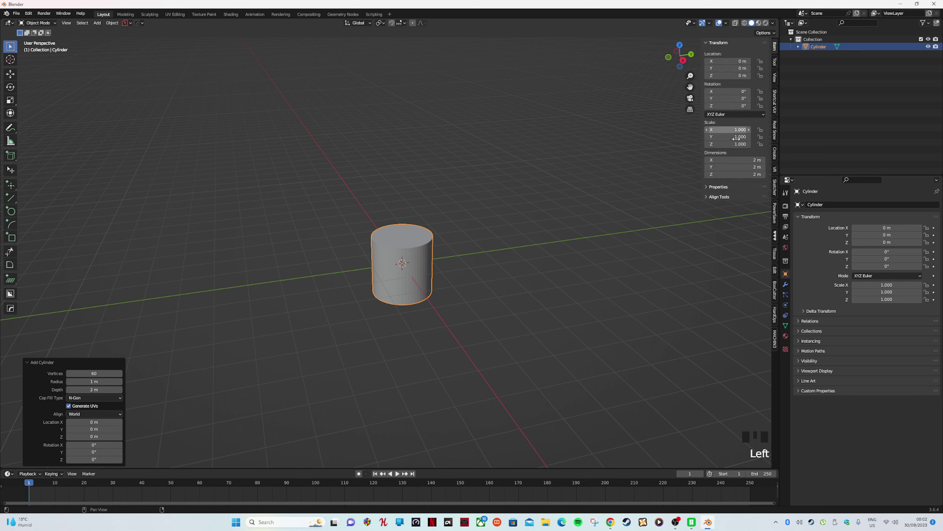
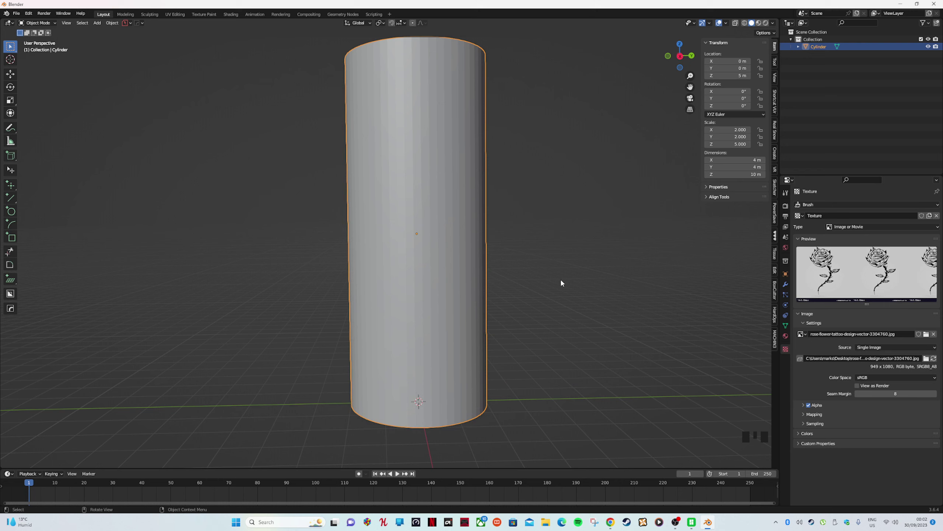
Enter Edit Mode on the cylinder to begin slicing its sides.
key(Tab)
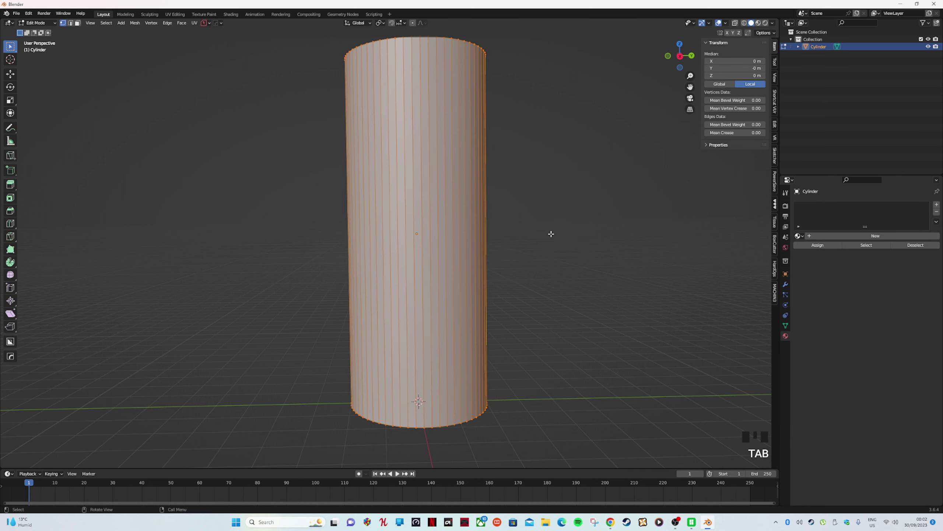
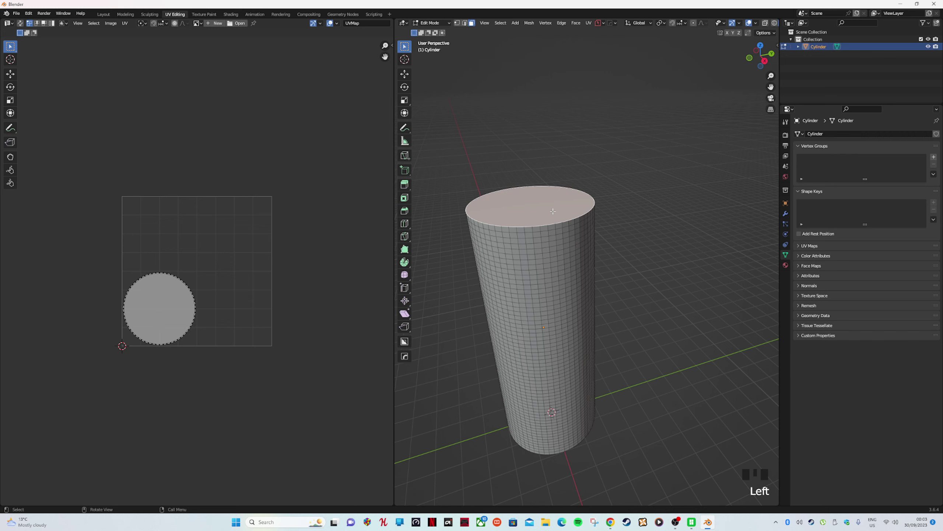
Crease the cylinder's top rim edge loop with Shift+E.
key(shift+e)
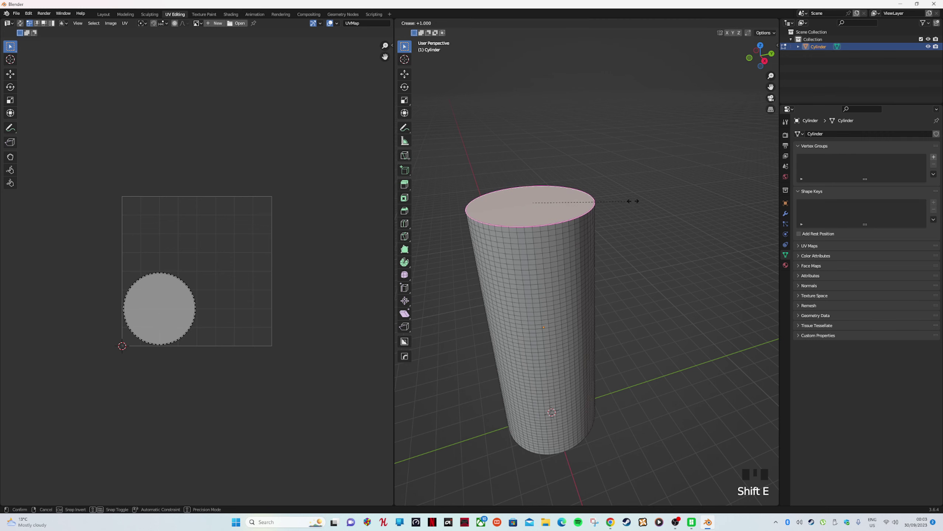
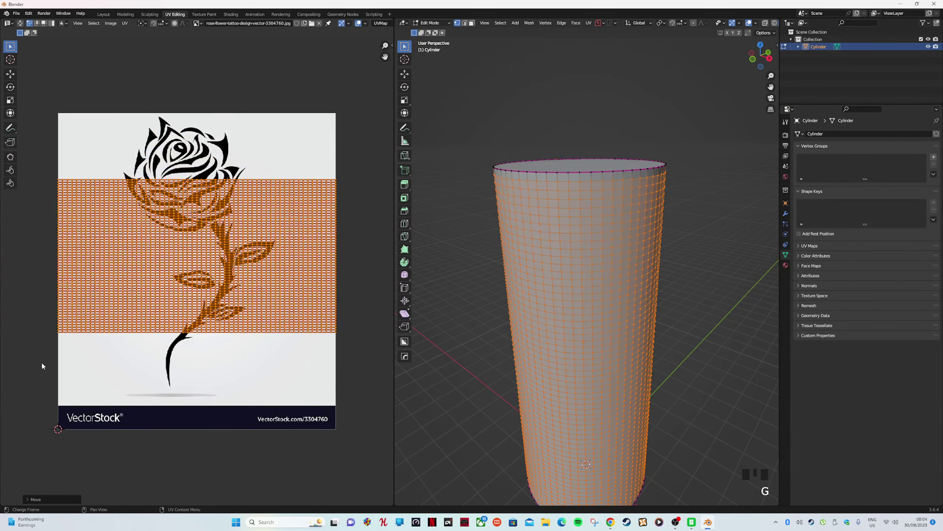
Scale the unwrapped UV grid over the rose image and begin adding the 'dis' vertex group.
key(s)
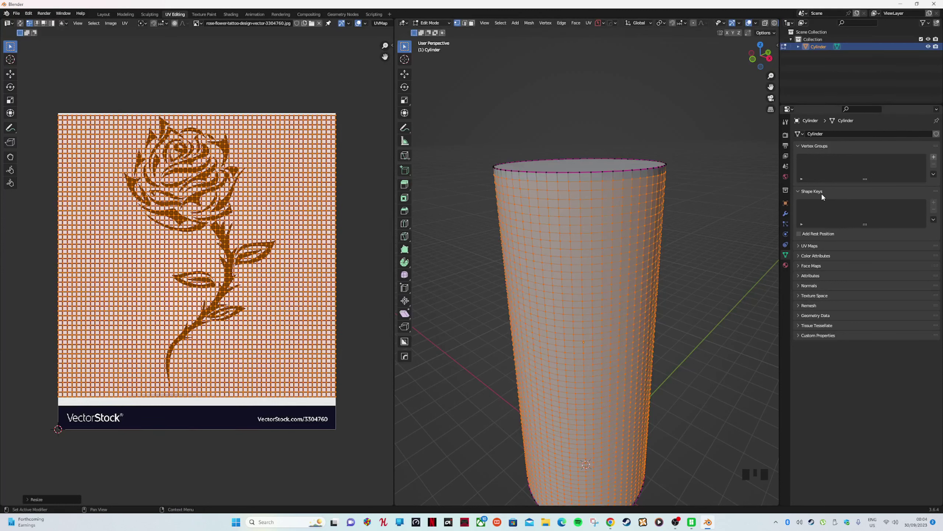
drag(934, 155, 816, 206)
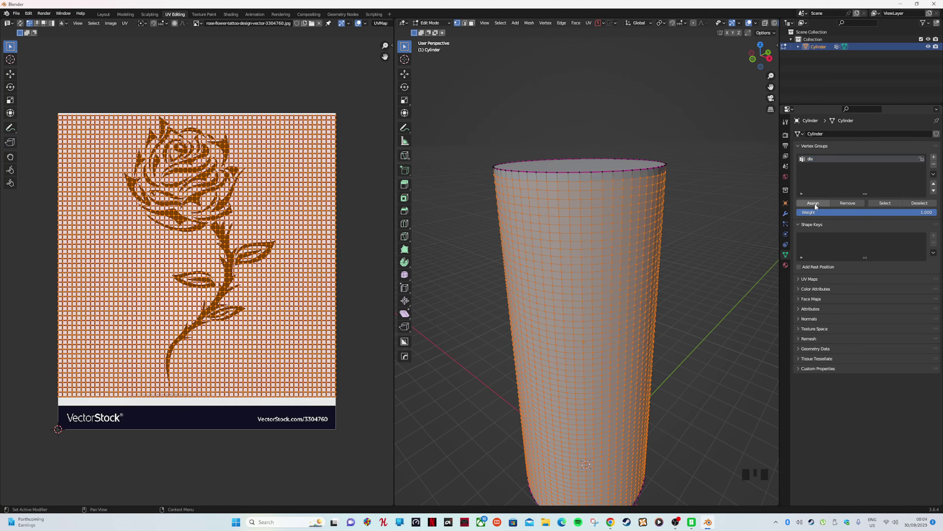
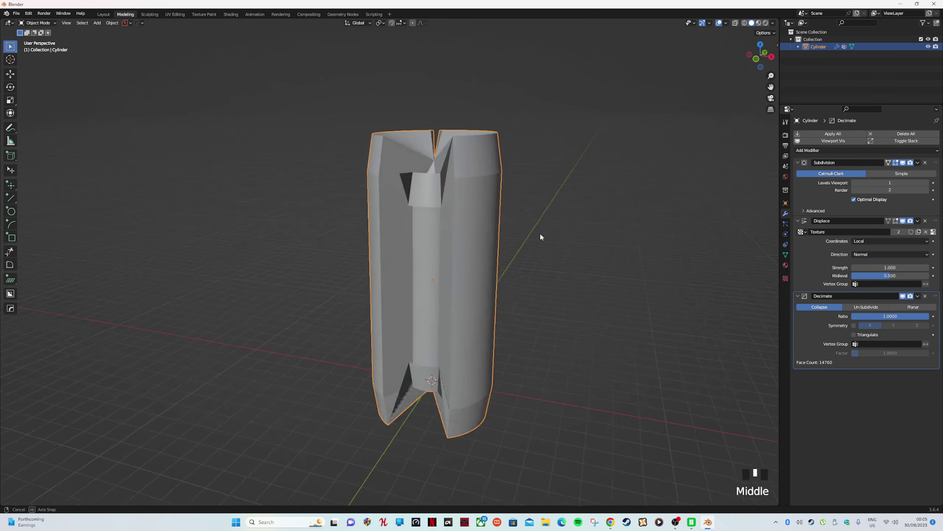
Set the Displace modifier's texture coordinates to UV so the rose maps onto the cylinder.
drag(872, 246, 622, 265)
Lower the Displace strength to -0.05 so the rose presses inward as a subtle relief.
middle_click(623, 265)
scroll(up, 3)
drag(653, 256, 861, 261)
drag(861, 261, 632, 132)
drag(633, 131, 689, 260)
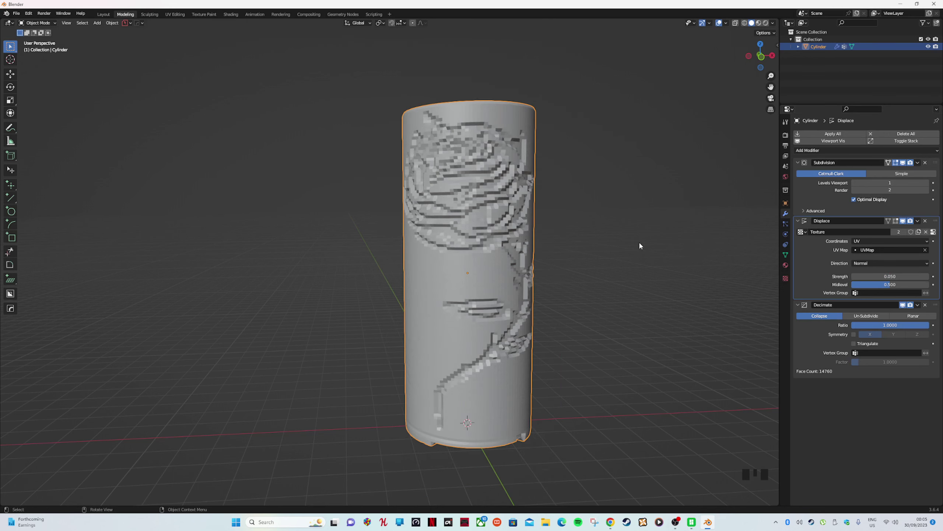
middle_click(642, 246)
scroll(up, 3)
Switch the Subdivision Surface modifier to Simple subdivision.
drag(645, 252, 657, 248)
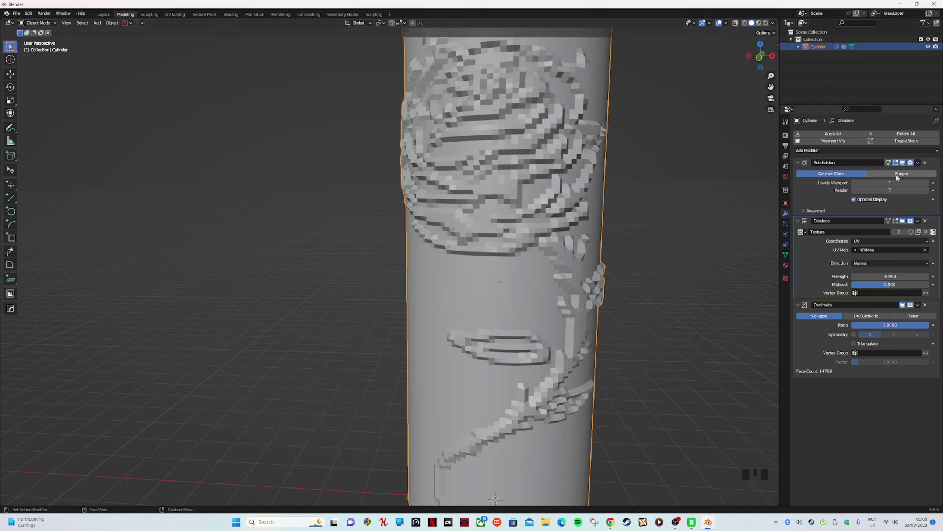
Change the viewport subdivision levels and inspect the coarse rose relief around the whole cylinder.
drag(898, 176, 692, 208)
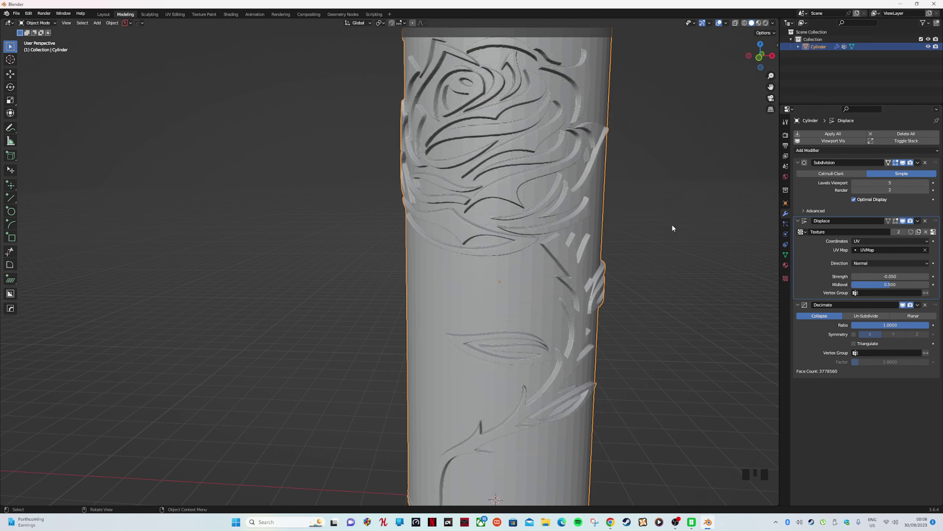
drag(659, 197, 845, 313)
drag(845, 313, 732, 246)
drag(732, 245, 728, 250)
scroll(down, 3)
drag(724, 217, 904, 164)
Hide the Subdivision result and cut the Decimate ratio to 0.01, leaving 41 faces.
click(904, 164)
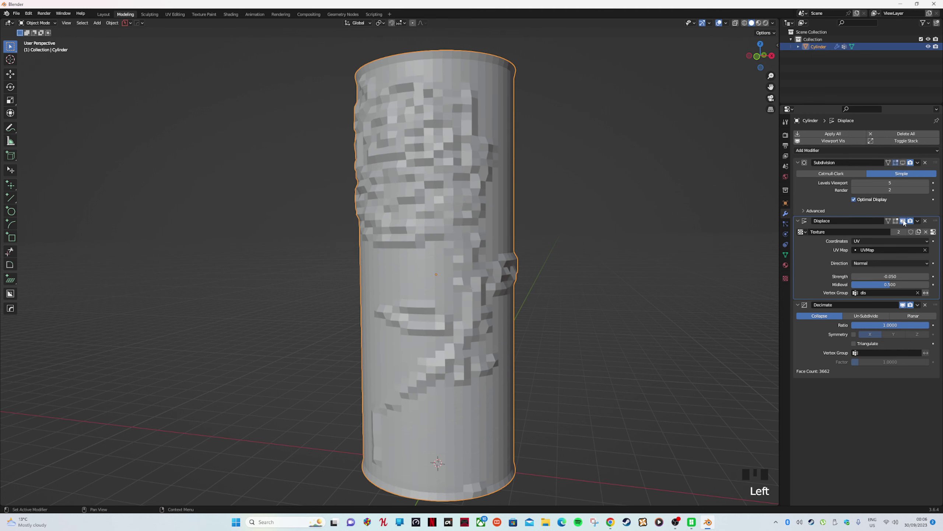
drag(906, 221, 859, 405)
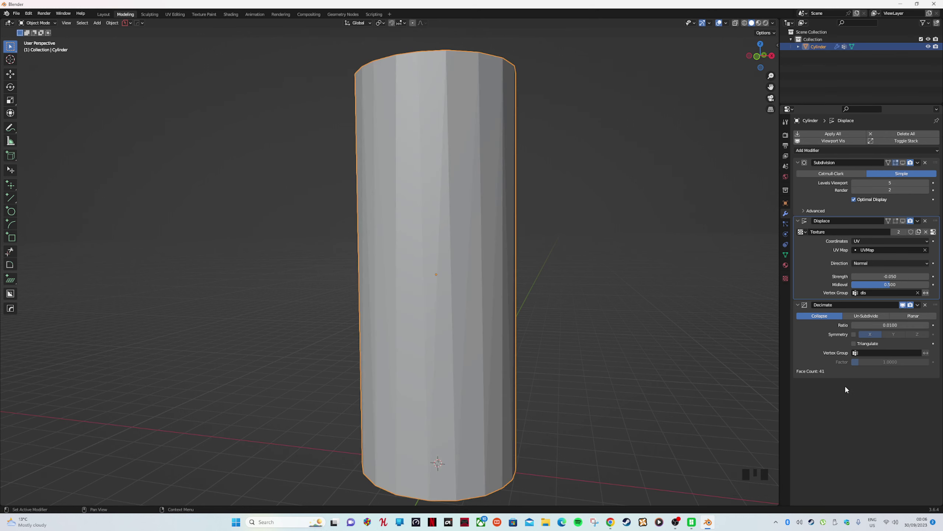
Delete the Subdivision modifier and apply the Displace modifier so the rose relief becomes permanent mesh.
click(610, 278)
drag(614, 277, 905, 307)
drag(905, 307, 704, 270)
drag(703, 270, 686, 312)
click(685, 312)
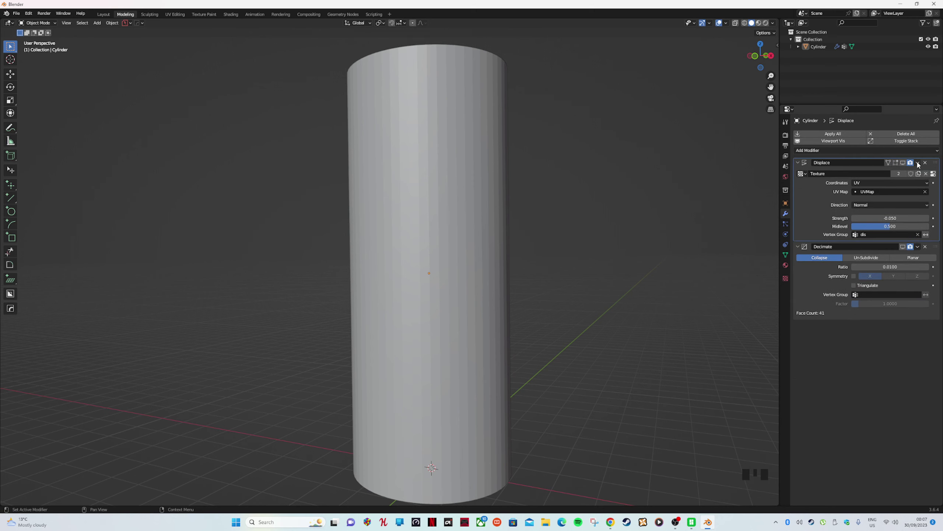
click(624, 232)
Orbit and zoom around the cylinder to inspect the embossed rose while Decimate processes.
drag(628, 226, 655, 231)
scroll(up, 3)
scroll(down, 3)
scroll(up, 3)
drag(652, 224, 639, 236)
scroll(down, 3)
drag(642, 218, 644, 206)
scroll(down, 3)
drag(664, 211, 699, 190)
scroll(up, 3)
scroll(down, 3)
scroll(down, 3)
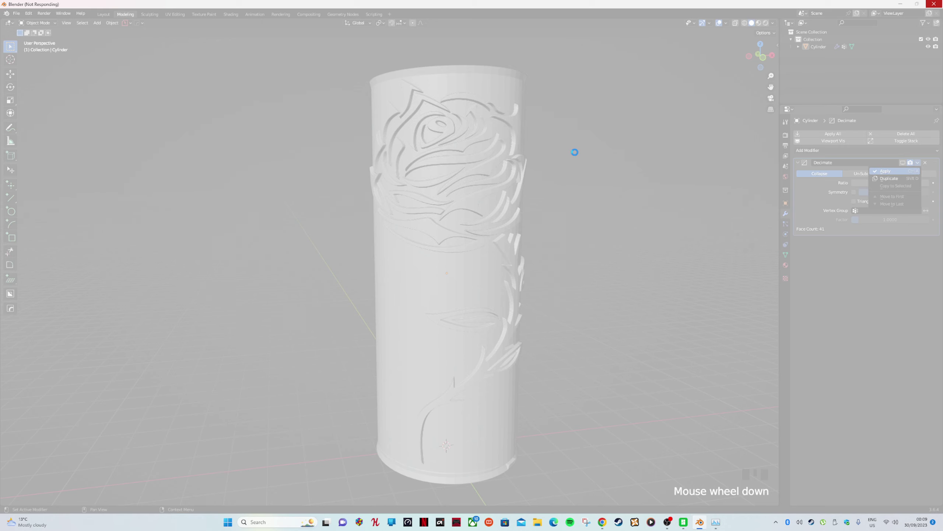
Apply the Decimate modifier, leaving the rose relief baked into an empty-stack mesh.
click(577, 154)
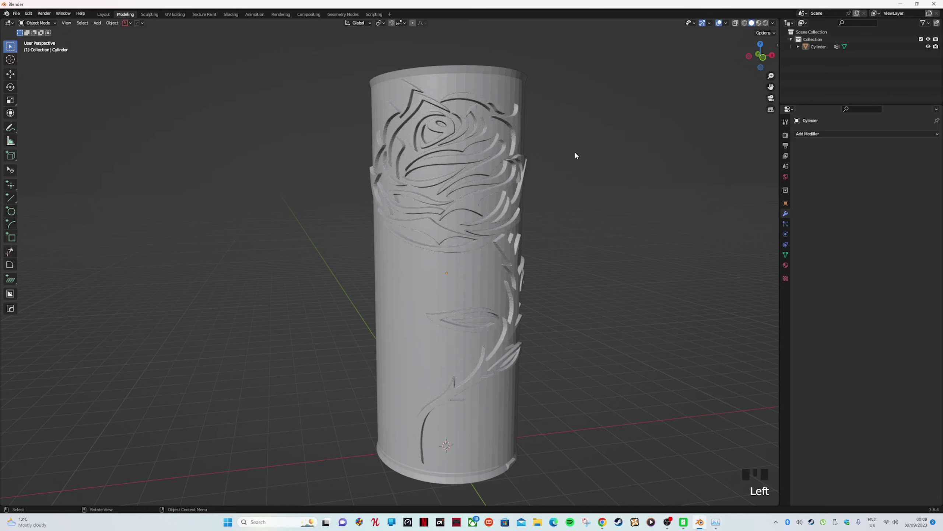
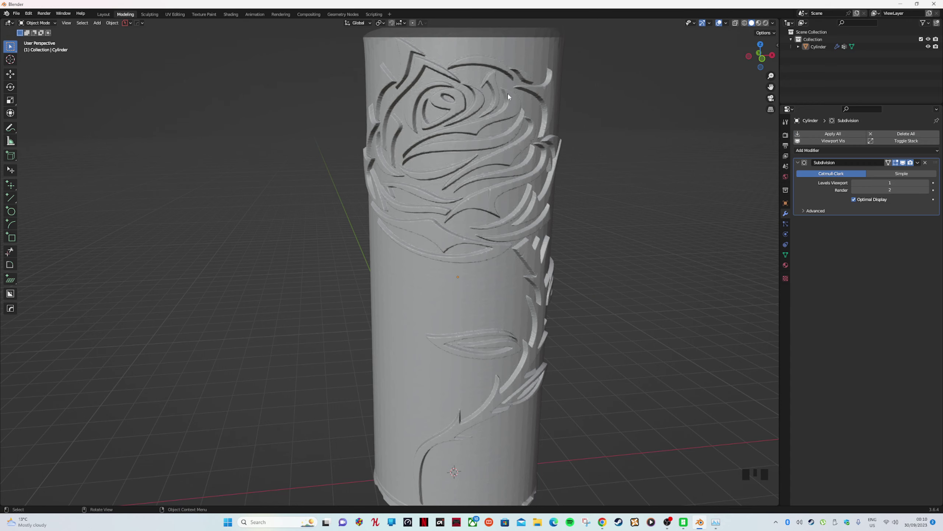
Orbit and zoom in on the rose petals to inspect the level-3 subdivided relief, then frame the whole cylinder.
drag(548, 111, 539, 126)
scroll(up, 3)
drag(577, 129, 580, 121)
scroll(down, 3)
drag(586, 122, 673, 236)
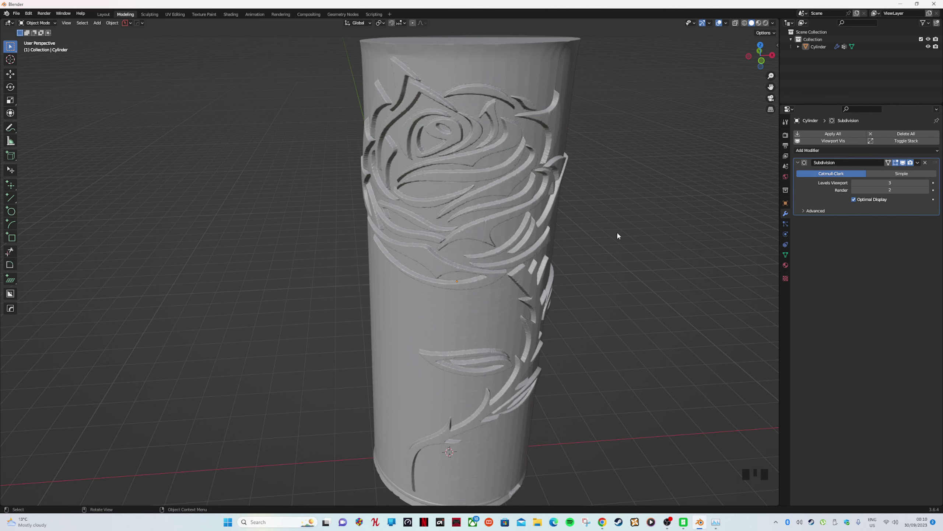
scroll(up, 3)
scroll(up, 3)
drag(609, 230, 576, 244)
scroll(down, 3)
middle_click(584, 229)
scroll(down, 3)
drag(602, 218, 619, 213)
scroll(down, 3)
drag(608, 214, 905, 163)
Toggle the Subdivision modifier's viewport display off on the cylinder.
click(905, 164)
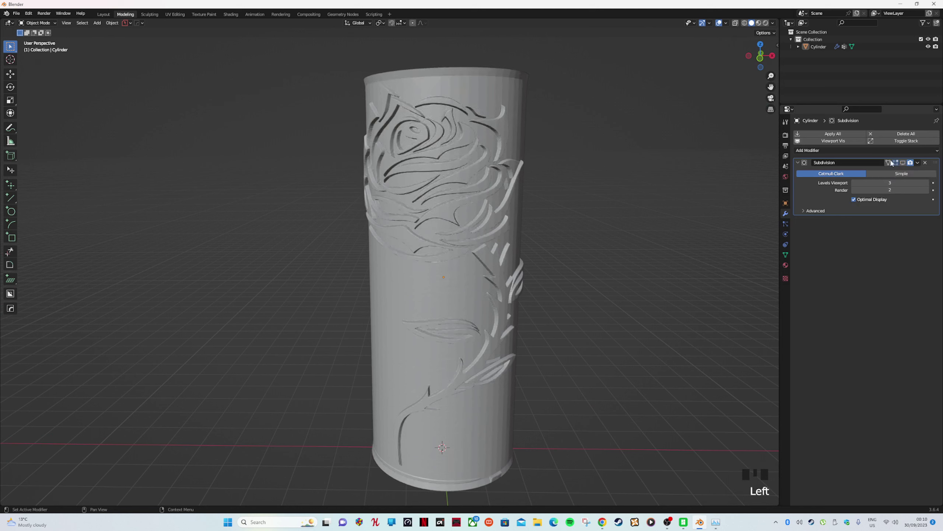
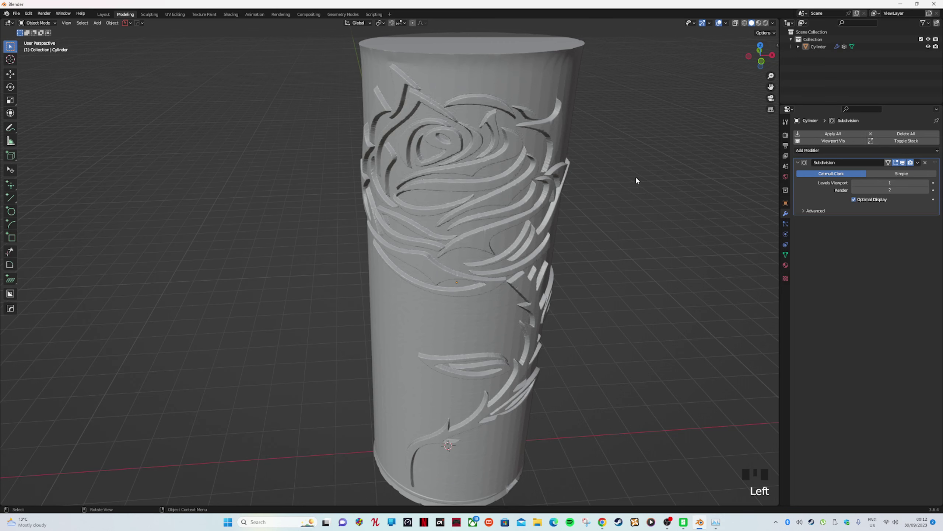
drag(635, 175, 607, 167)
scroll(up, 3)
drag(653, 173, 656, 475)
Switch the Subdivision modifier from Catmull-Clark to the Simple method.
click(657, 476)
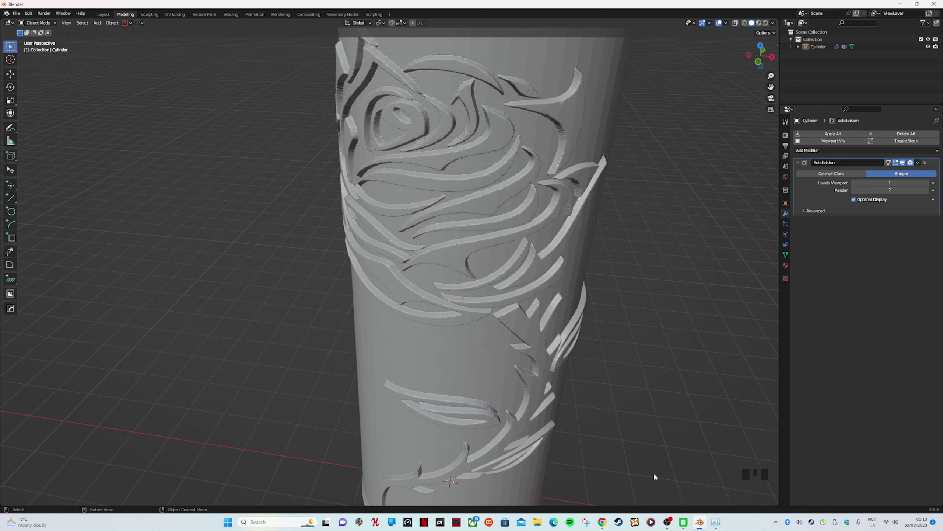
scroll(down, 3)
scroll(up, 3)
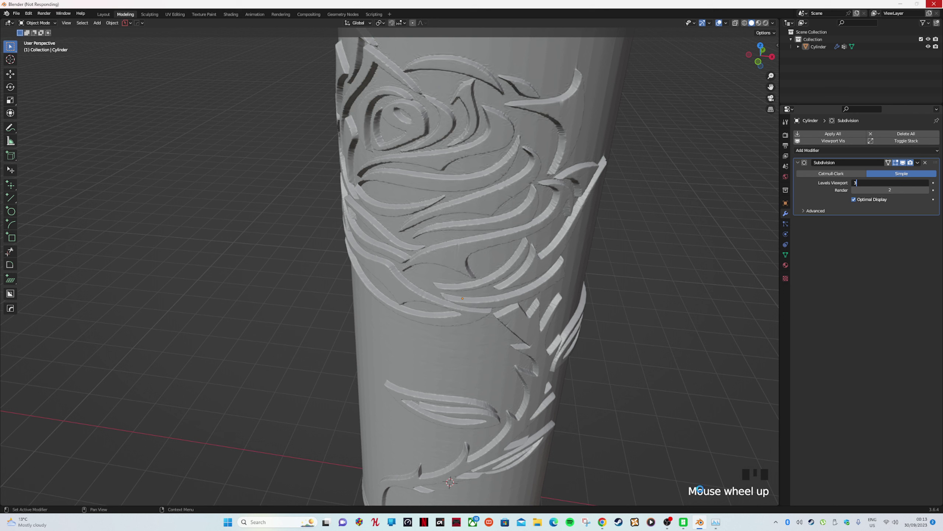